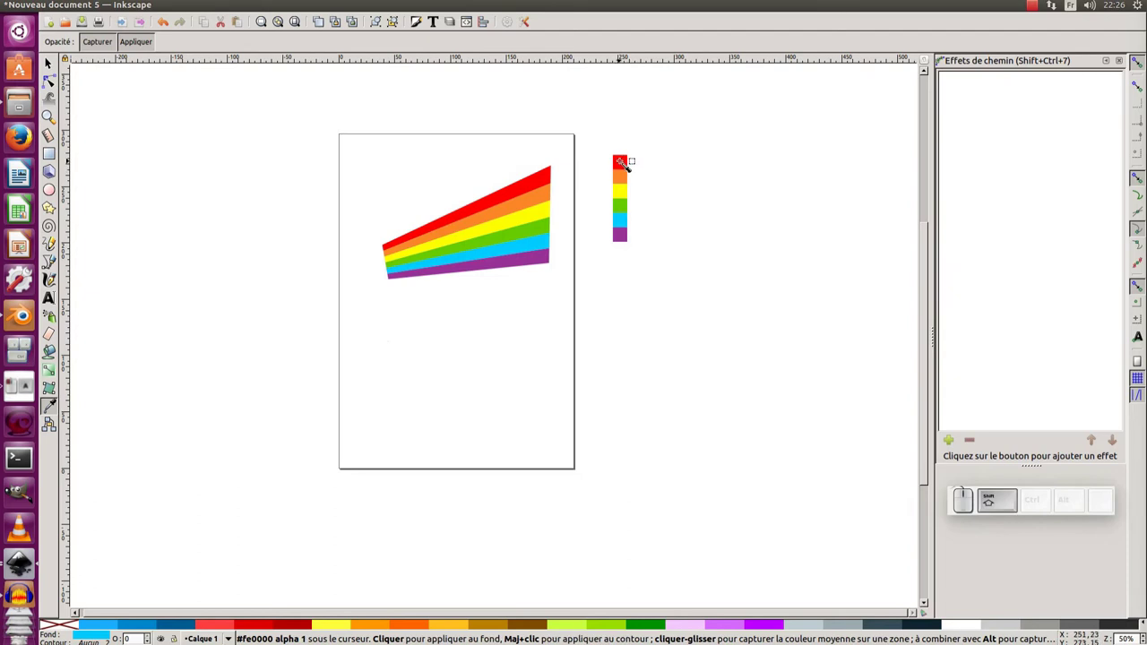
Sample the red stripe with the dropper so the new line gets a red stroke
click(637, 165)
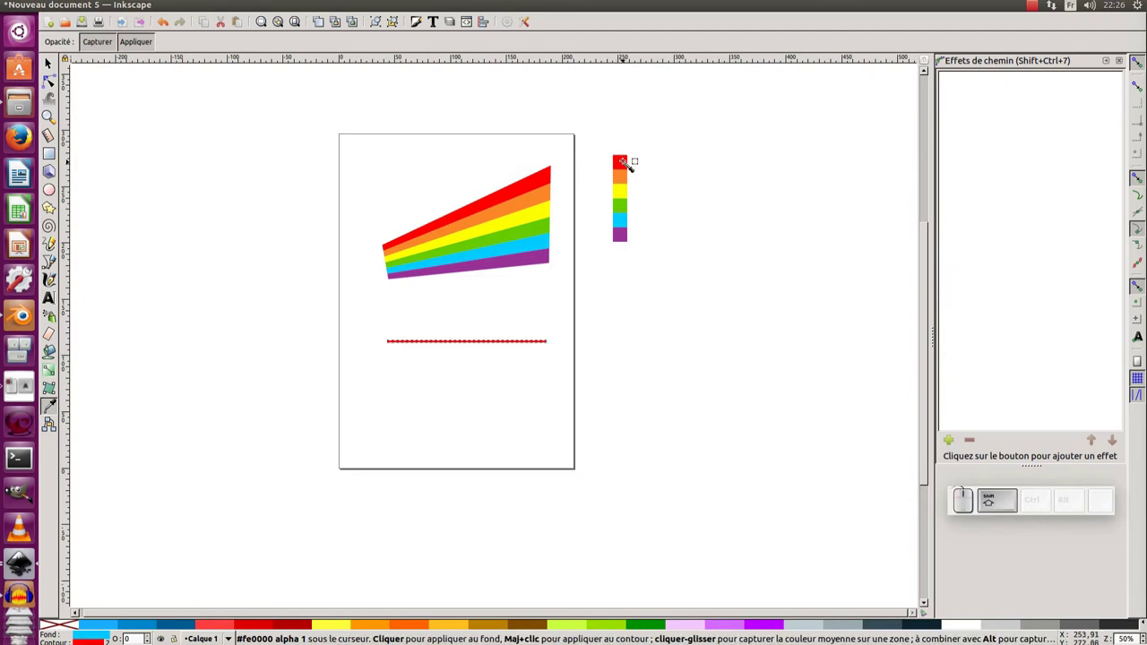
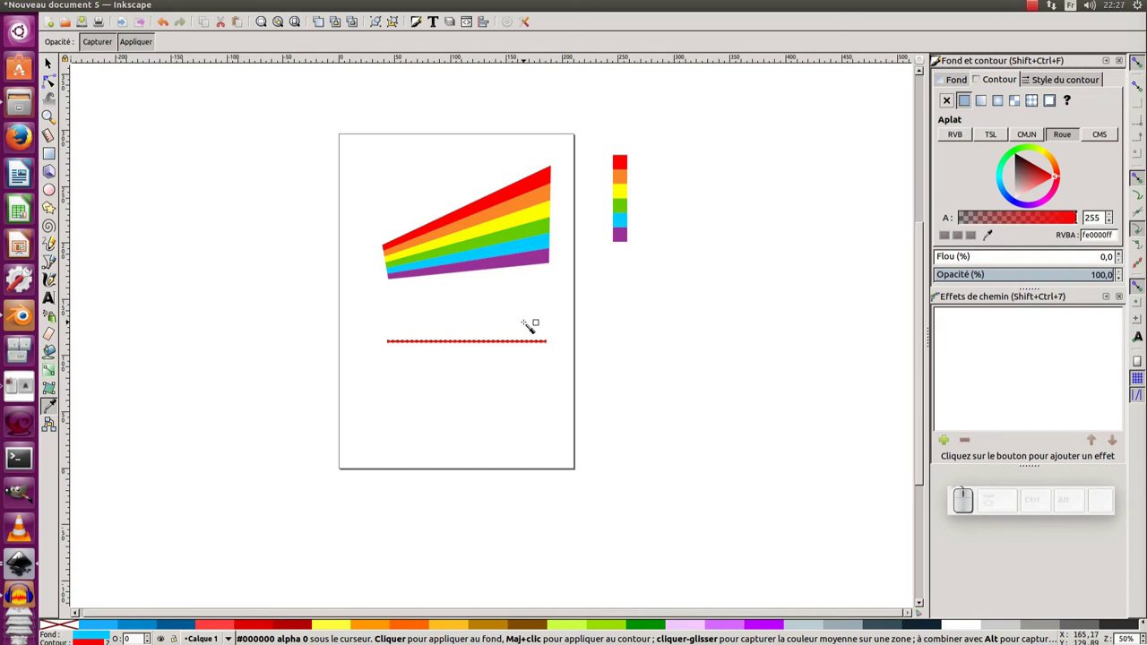
Duplicate the red line into a stack of six parallel lines and select them all
key(F1)
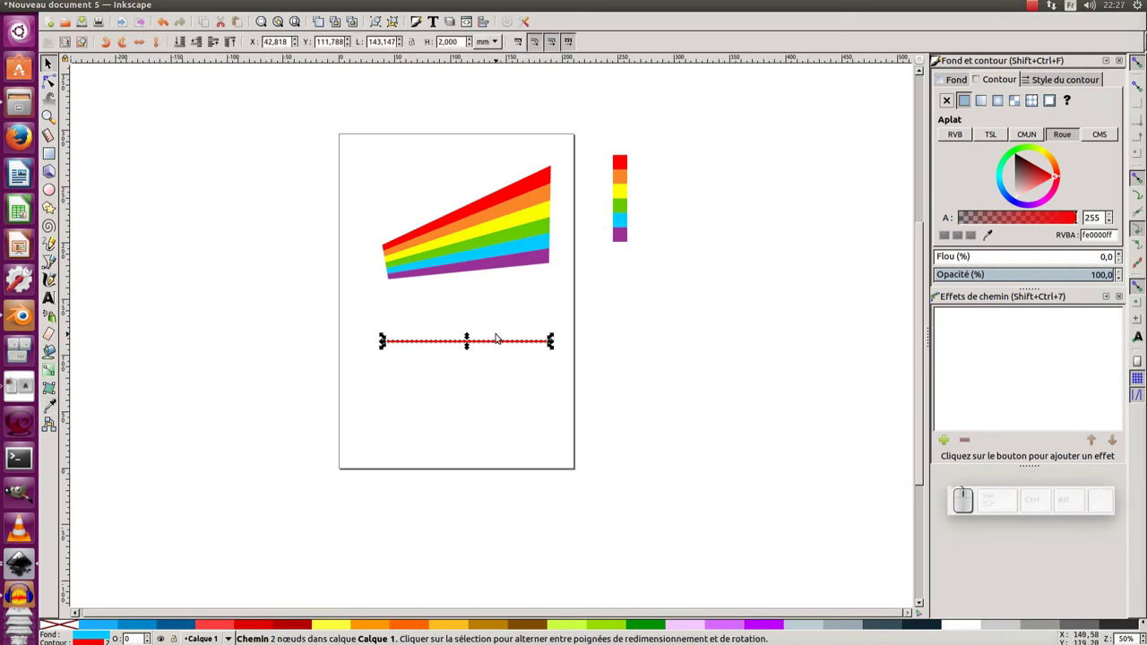
drag(499, 344, 493, 417)
key(space)
key(Delete)
click(559, 420)
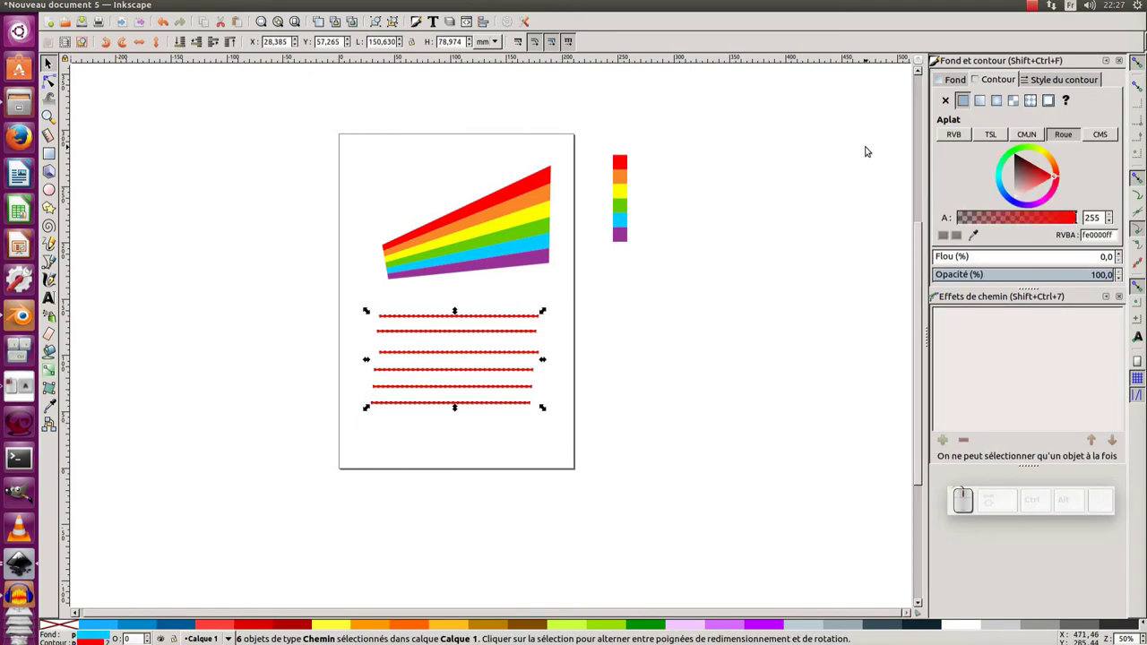
Align the six lines on their left edges and distribute them with equal vertical gaps
click(487, 24)
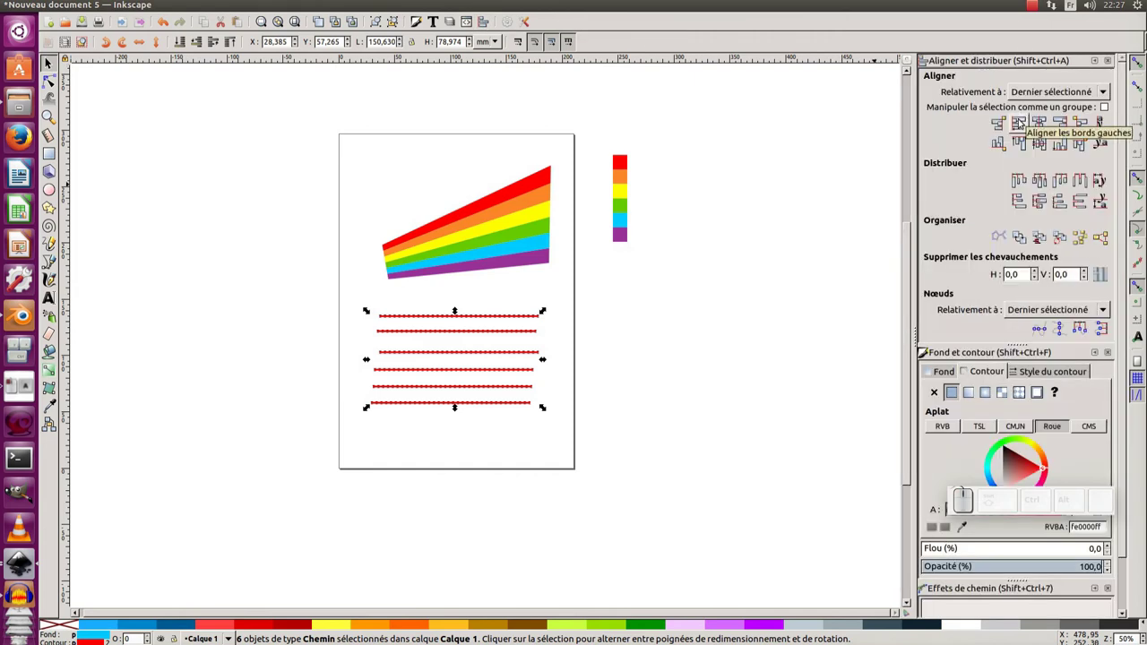
click(1002, 113)
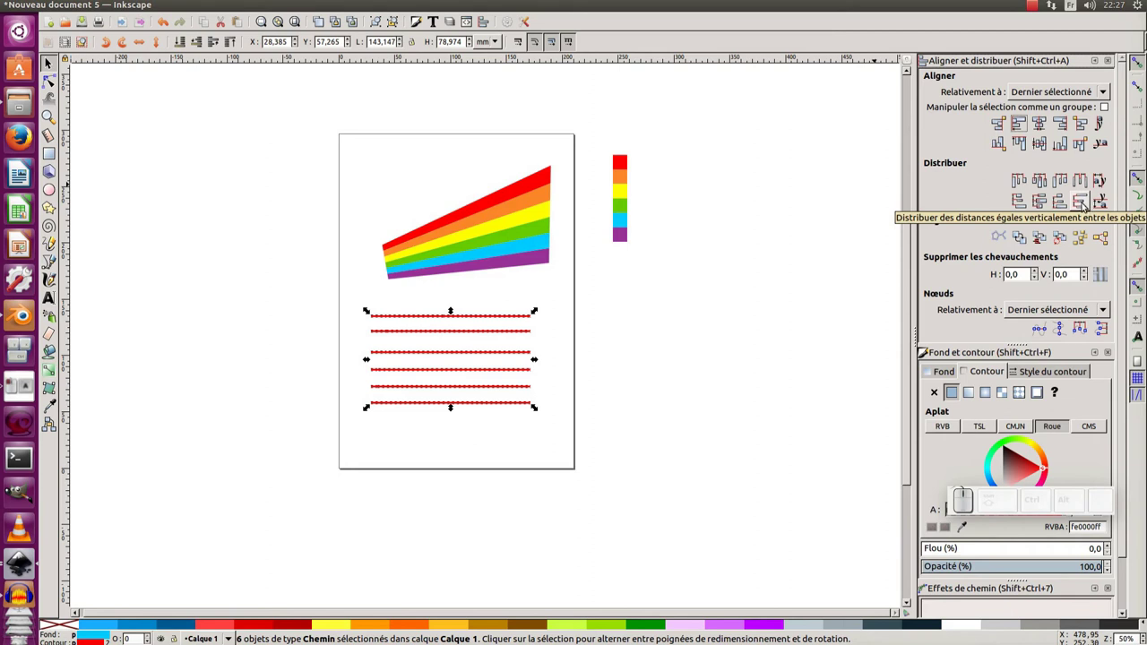
click(1082, 200)
click(663, 321)
click(520, 336)
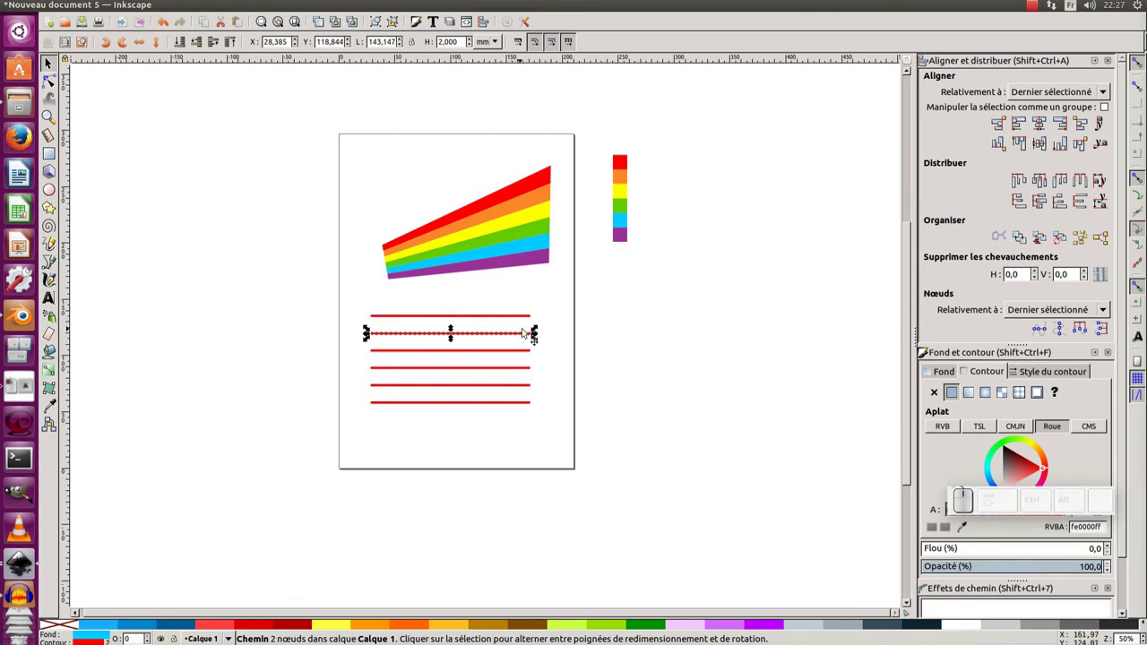
Recolour the lines red, orange, yellow, green, blue, purple from the stripes with the dropper
key(F7)
click(627, 171)
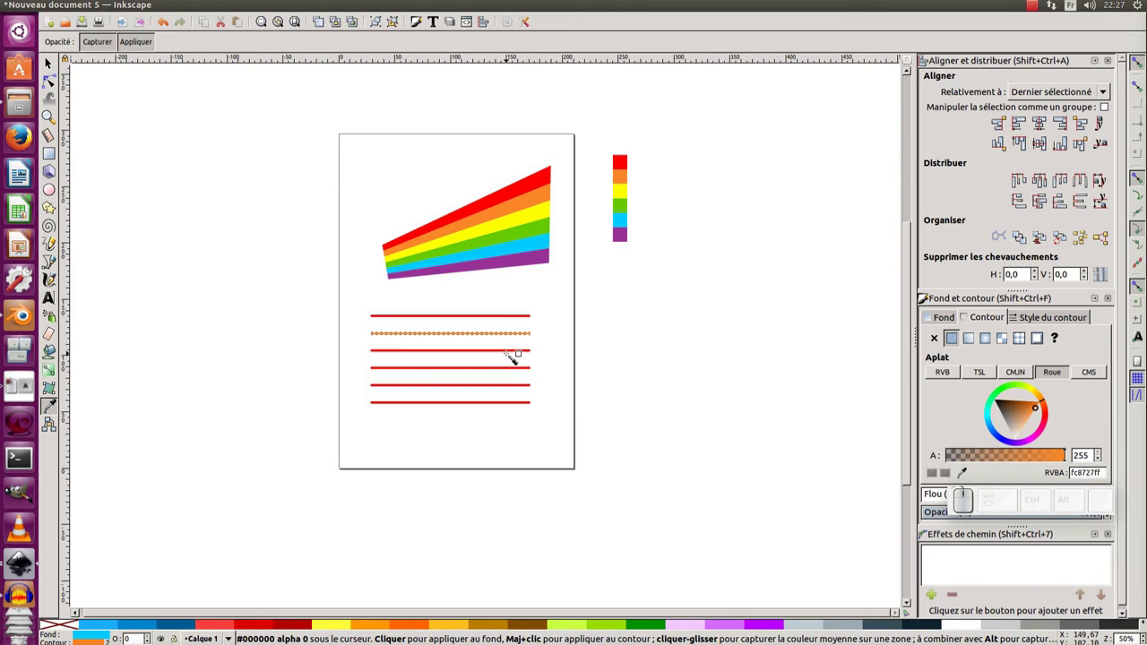
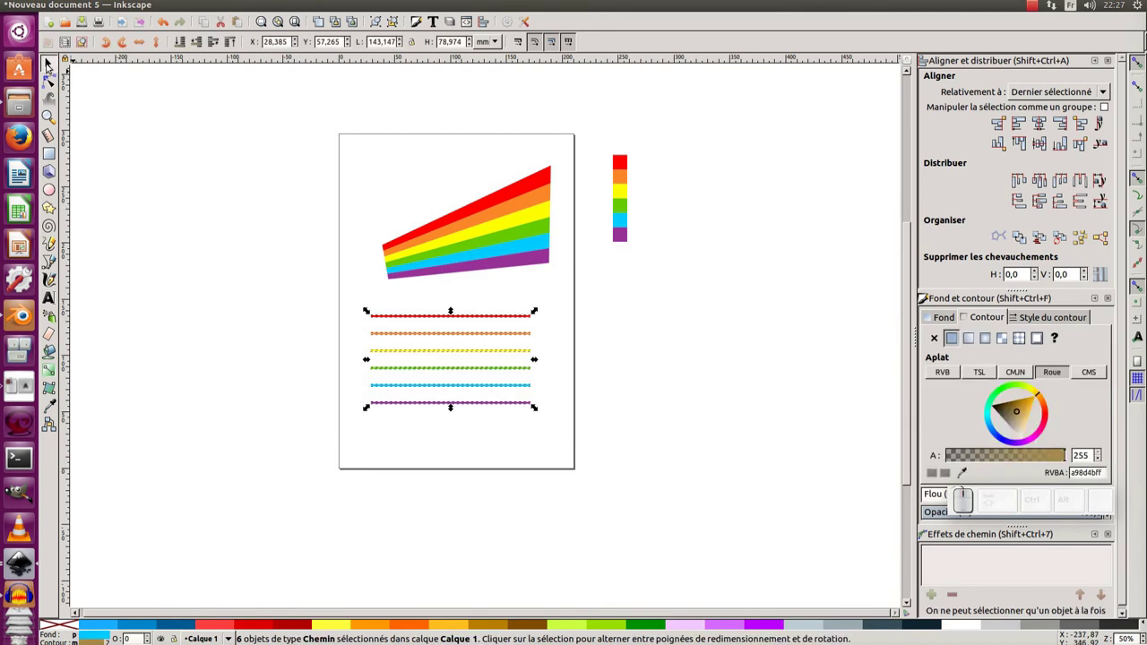
click(48, 61)
Select the six lines and set Interpolate to 50 steps with style interpolation and live preview
drag(198, 257, 585, 435)
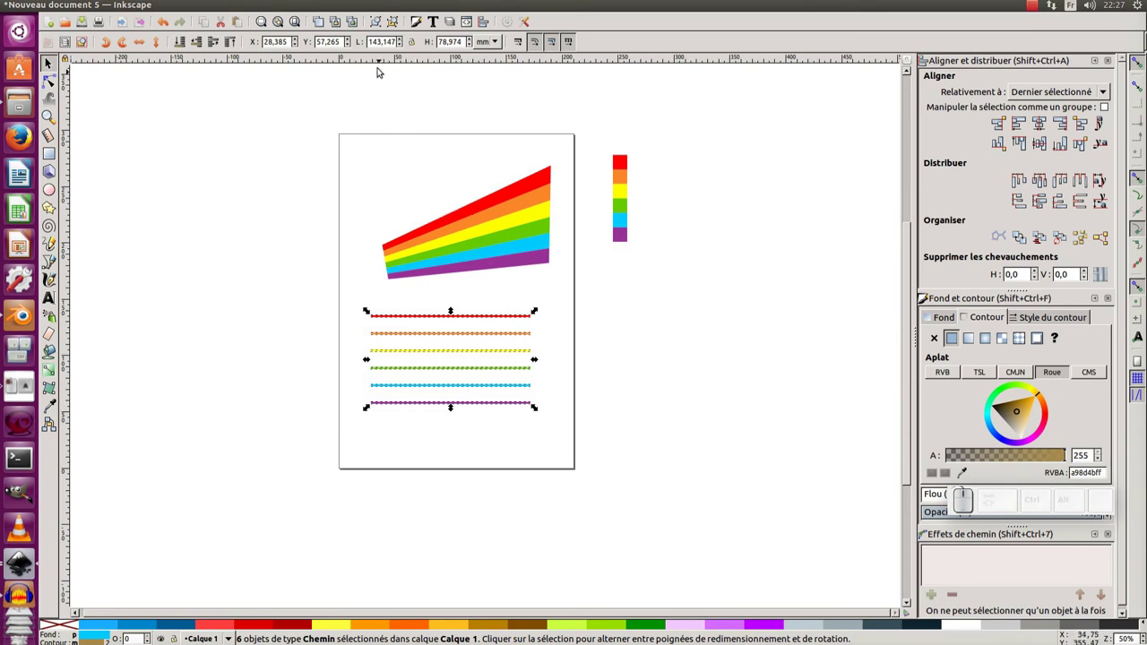
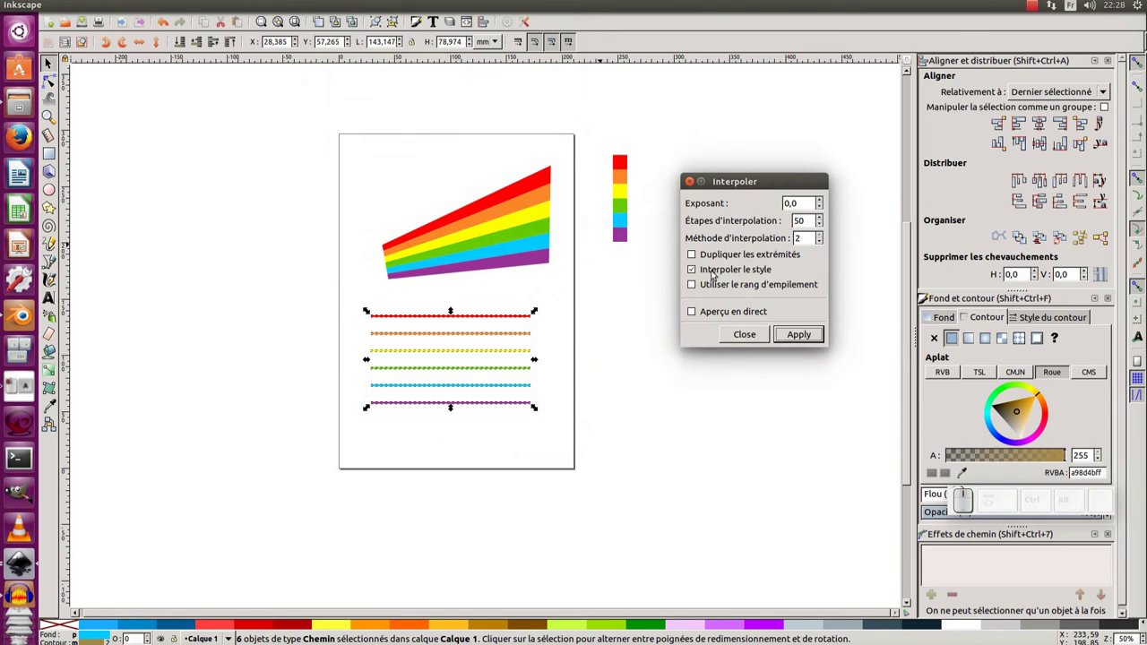
click(714, 268)
click(726, 272)
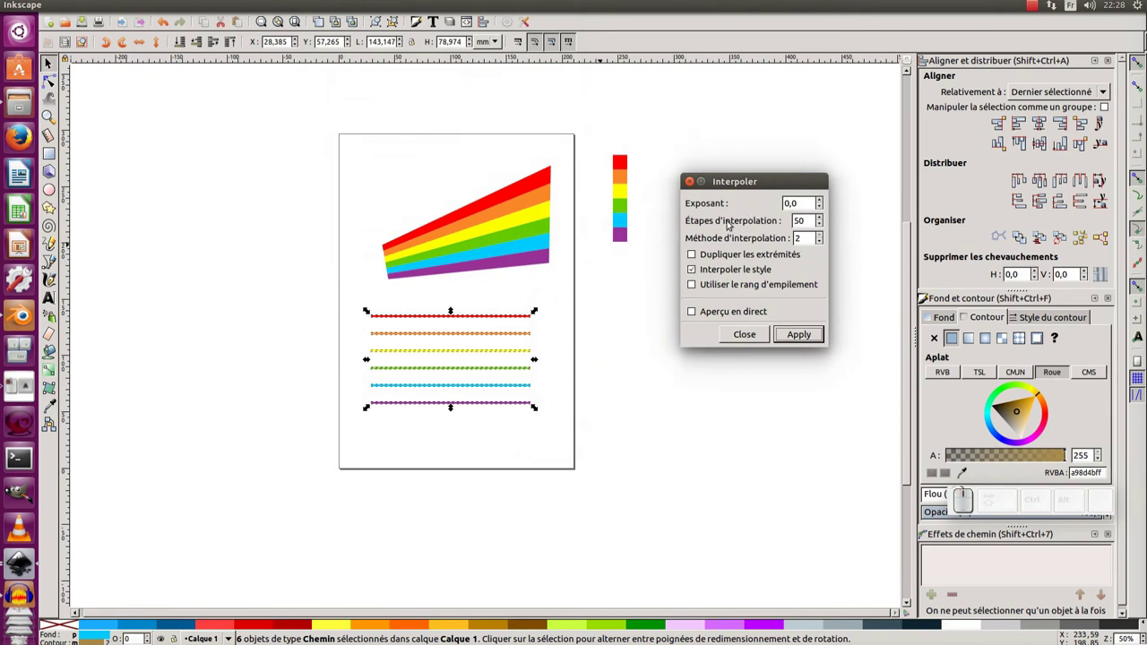
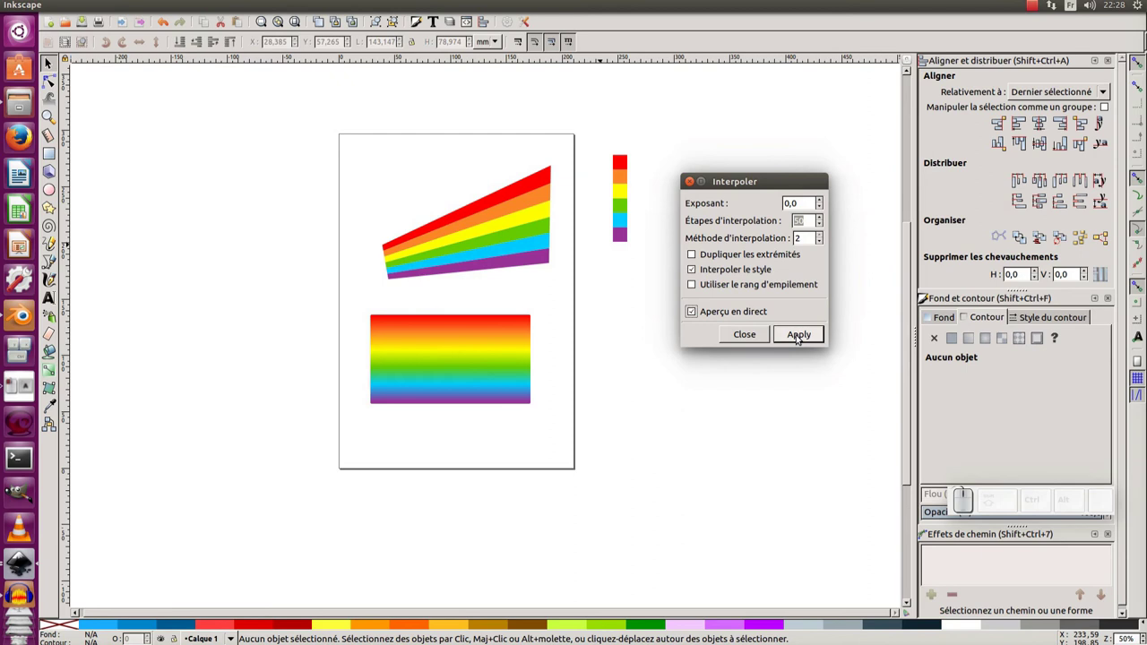
Apply the interpolation, then select all the blended rainbow lines and group them with Ctrl+G
click(797, 331)
click(693, 176)
click(595, 314)
click(538, 336)
click(582, 302)
drag(602, 284, 349, 441)
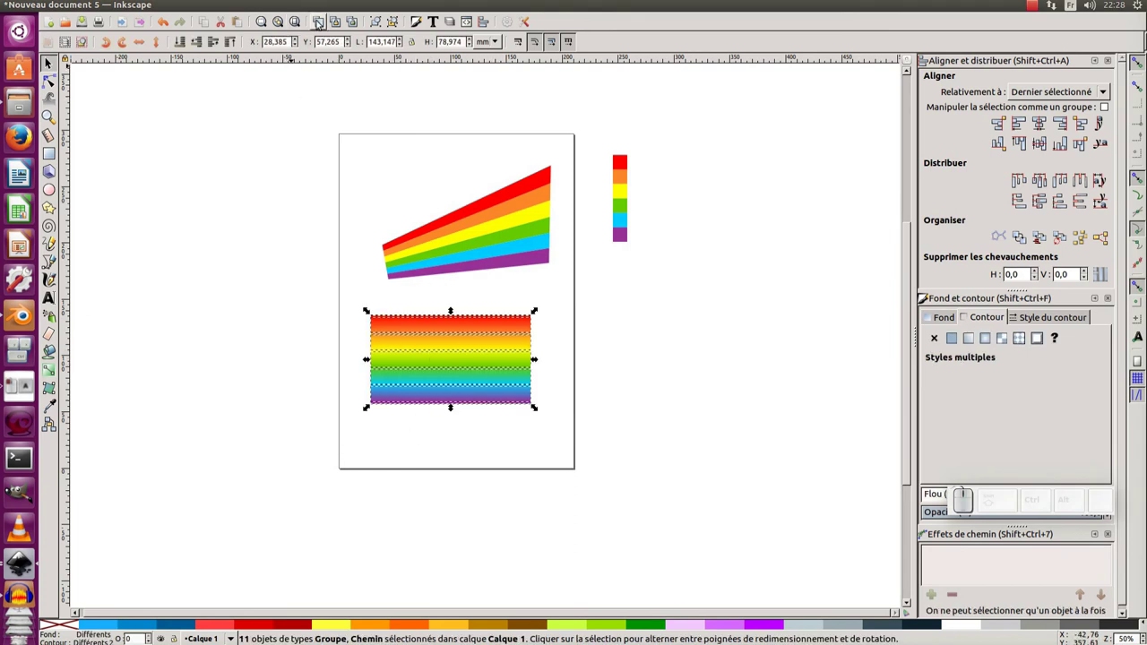
key(ctrl+g)
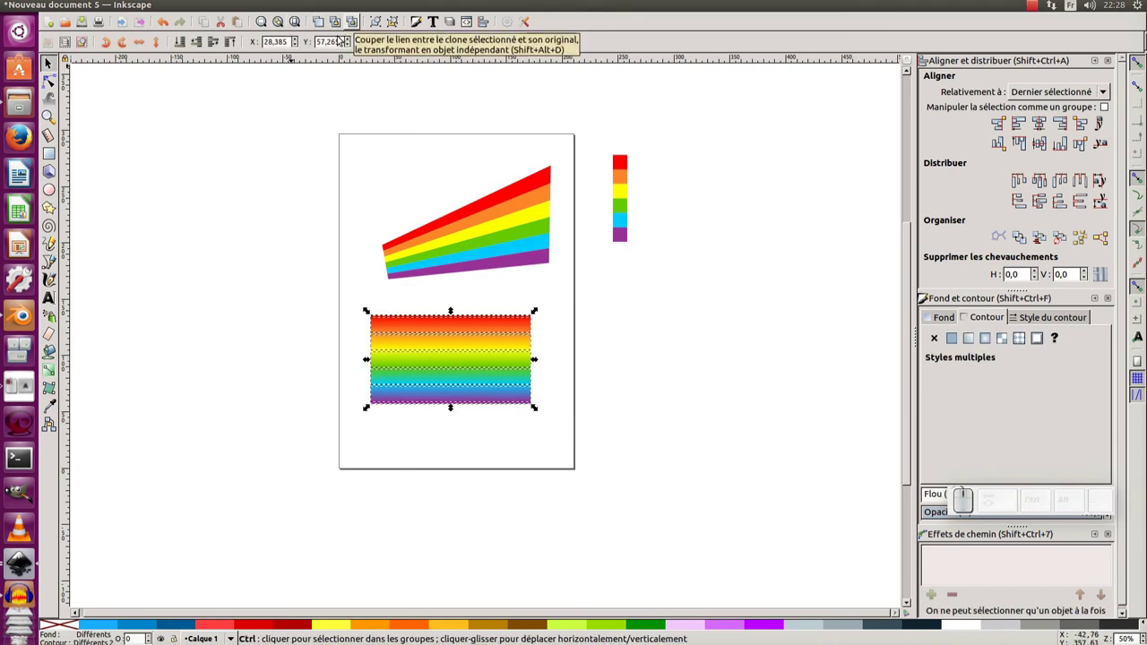
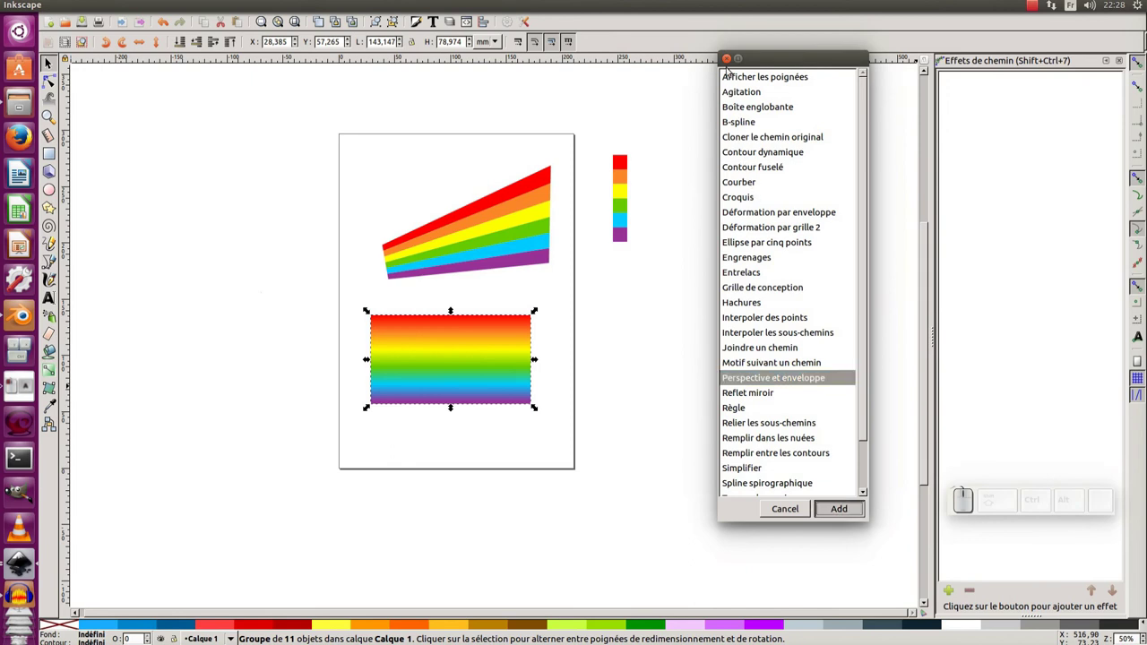
Add a Perspective and Envelope effect and drag its corners into a beam fanning from one point
click(725, 54)
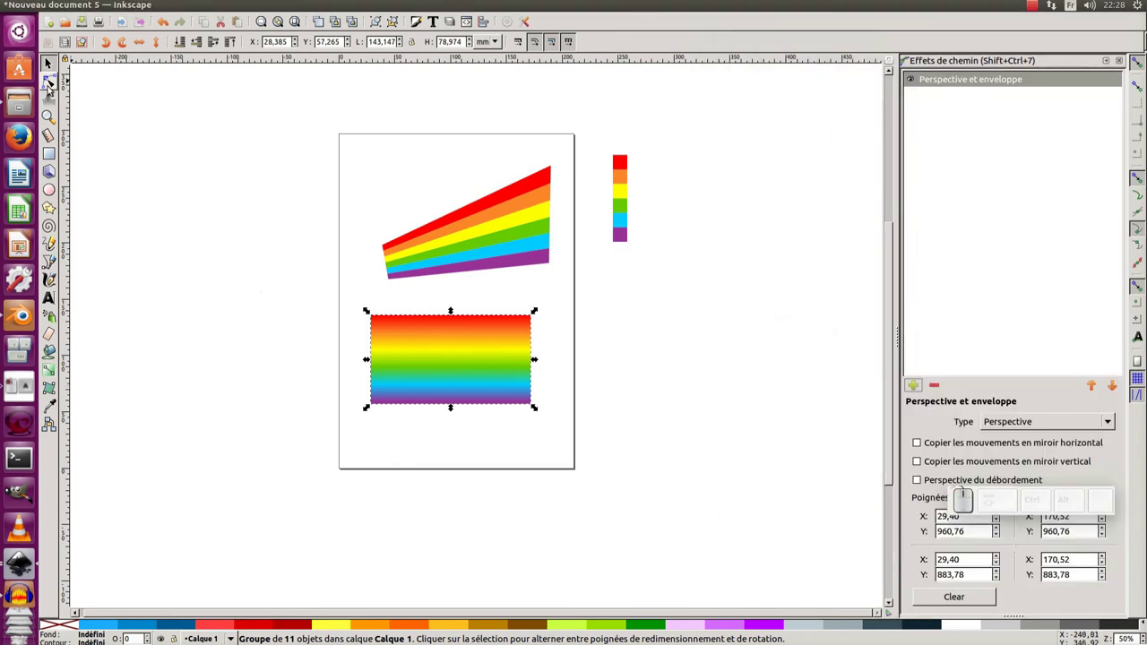
click(54, 80)
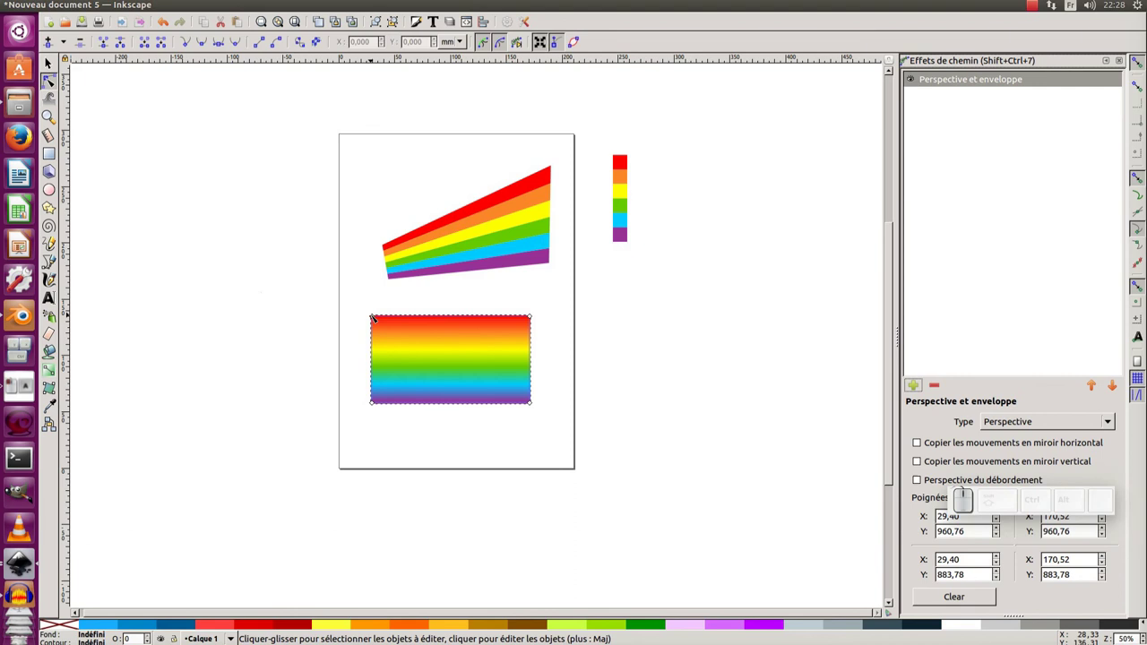
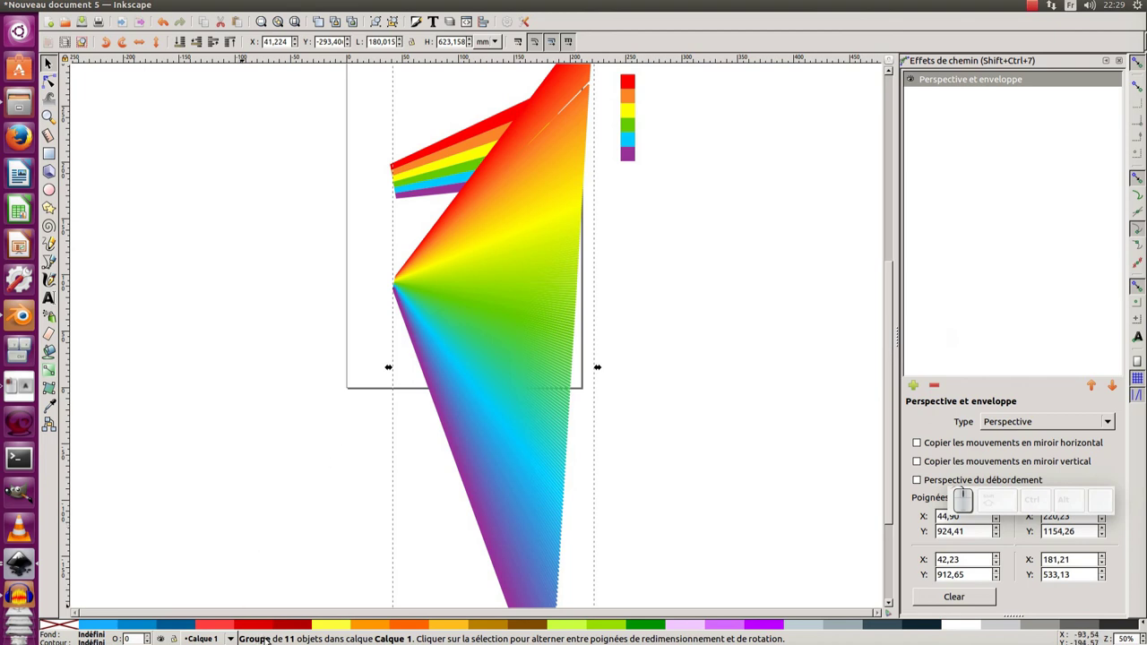
Fit the beam in view and show its stroke style with width measured in px
key(KP_Subtract)
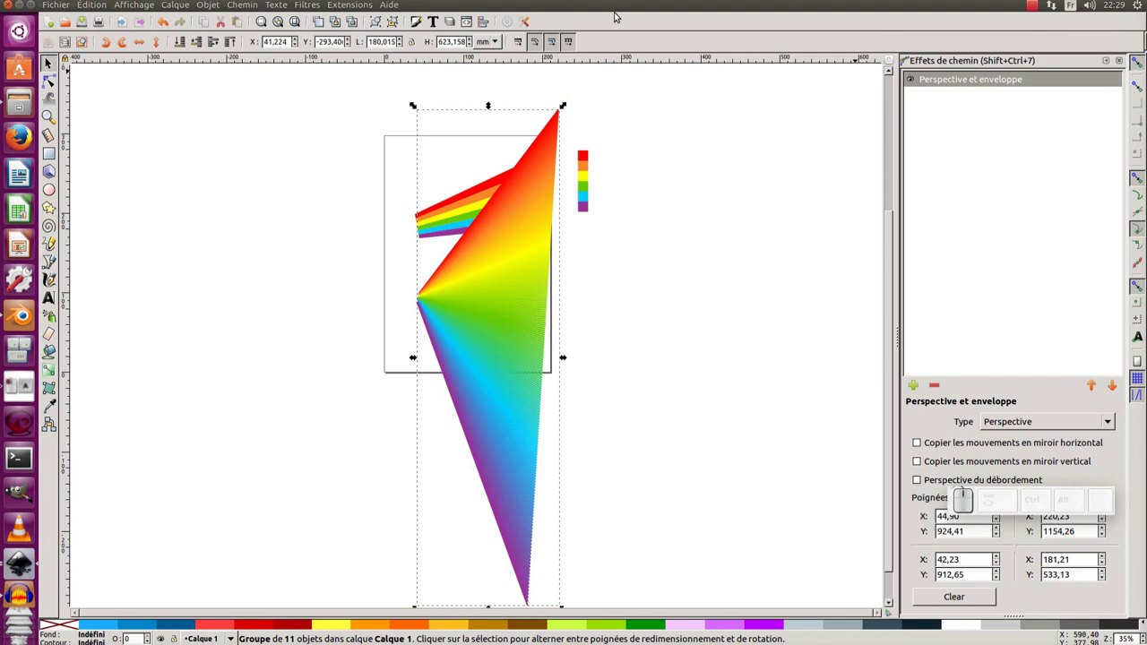
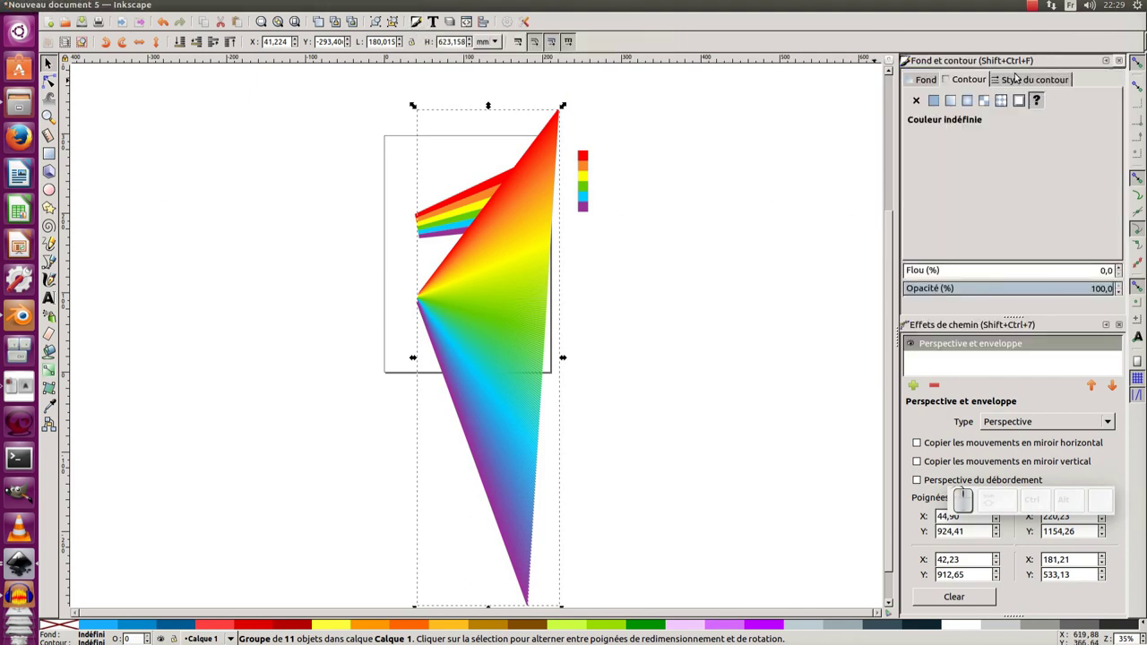
click(902, 66)
click(902, 66)
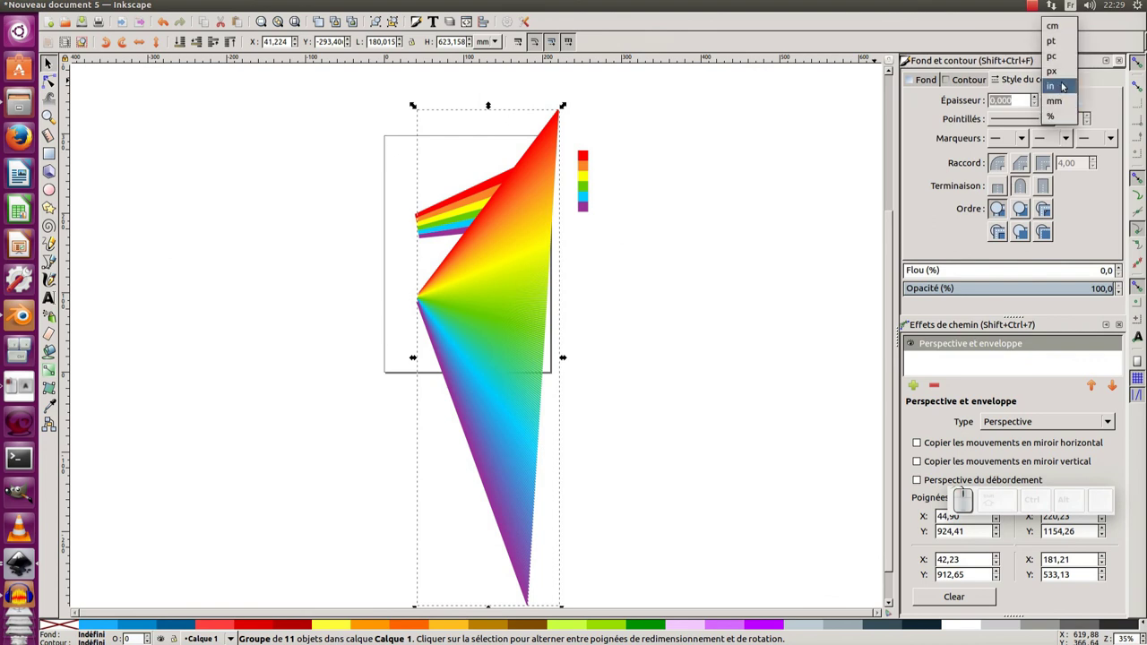
click(902, 65)
click(902, 65)
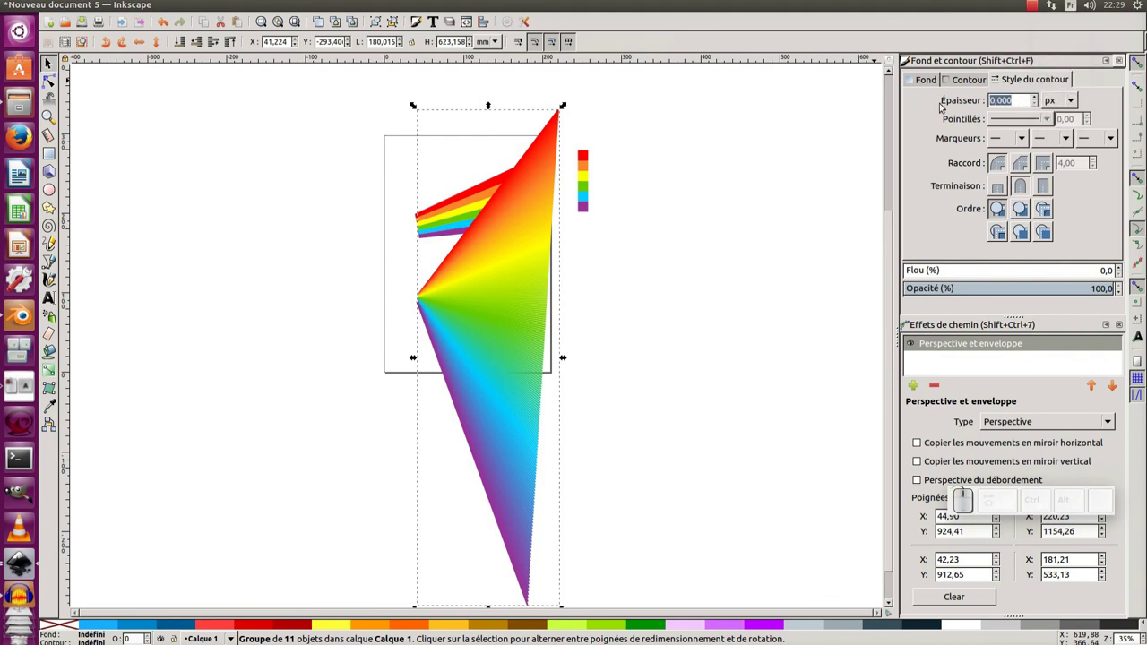
Try a 1 px stroke width, then set it back to 0 px
key(KP_1)
key(KP_Enter)
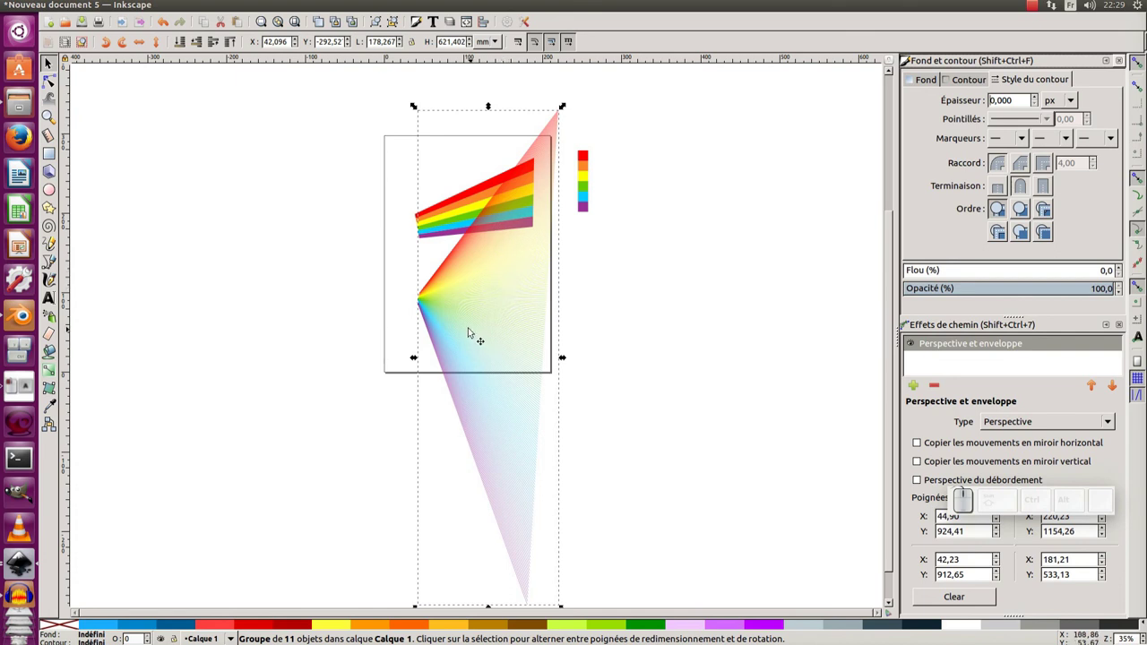
click(902, 66)
key(KP_0)
key(KP_Enter)
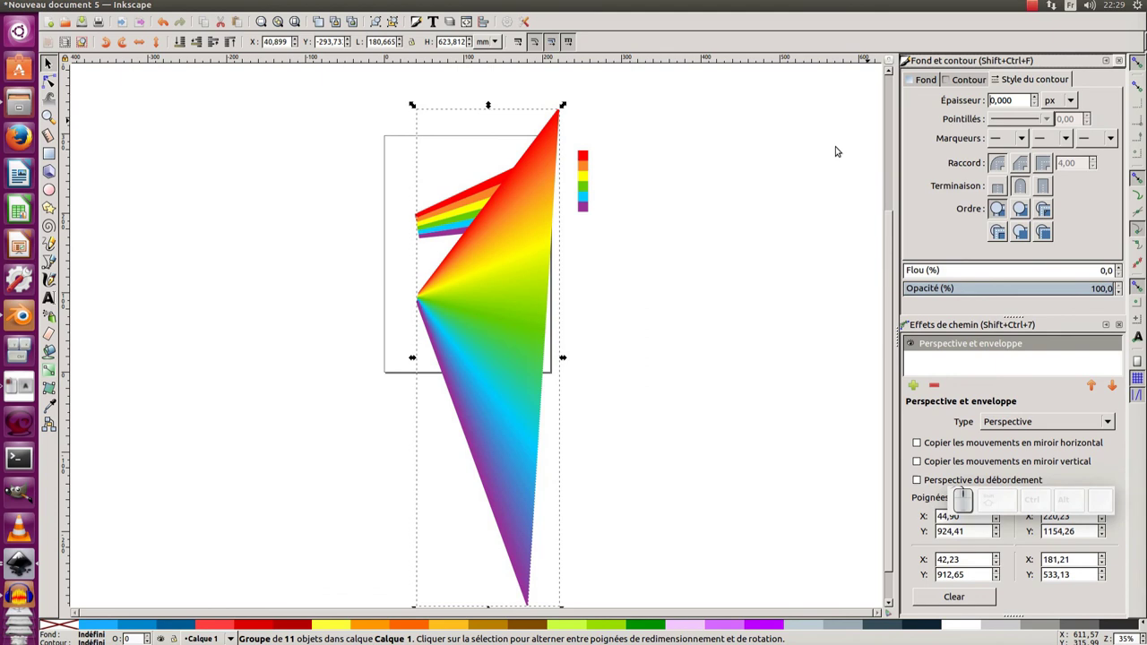
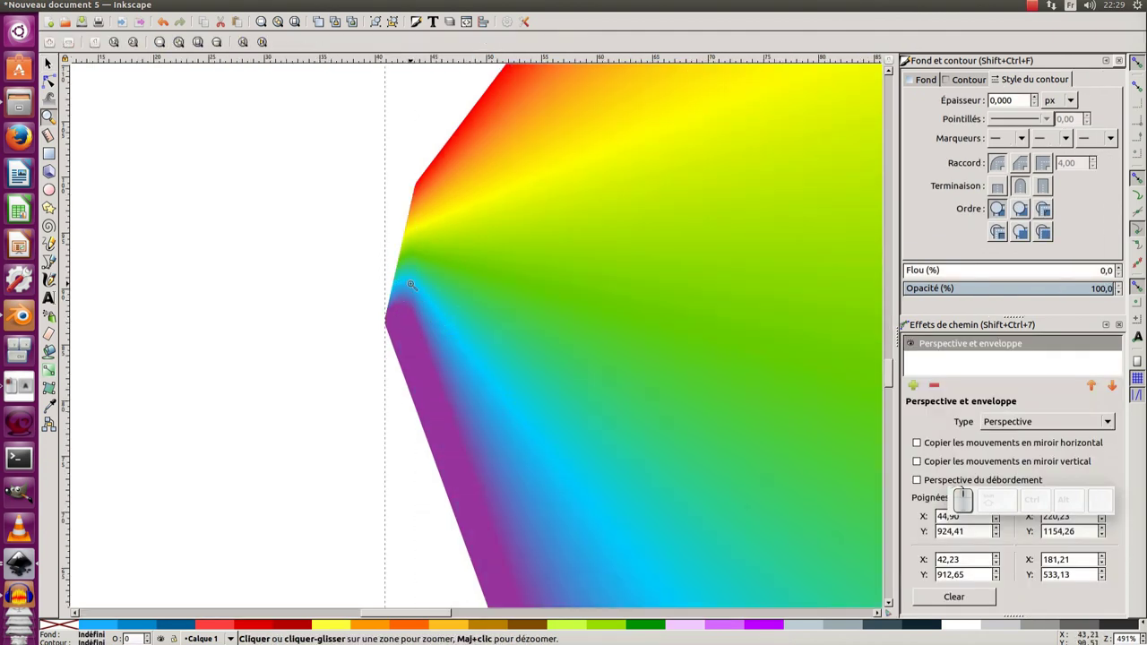
key(KP_Subtract)
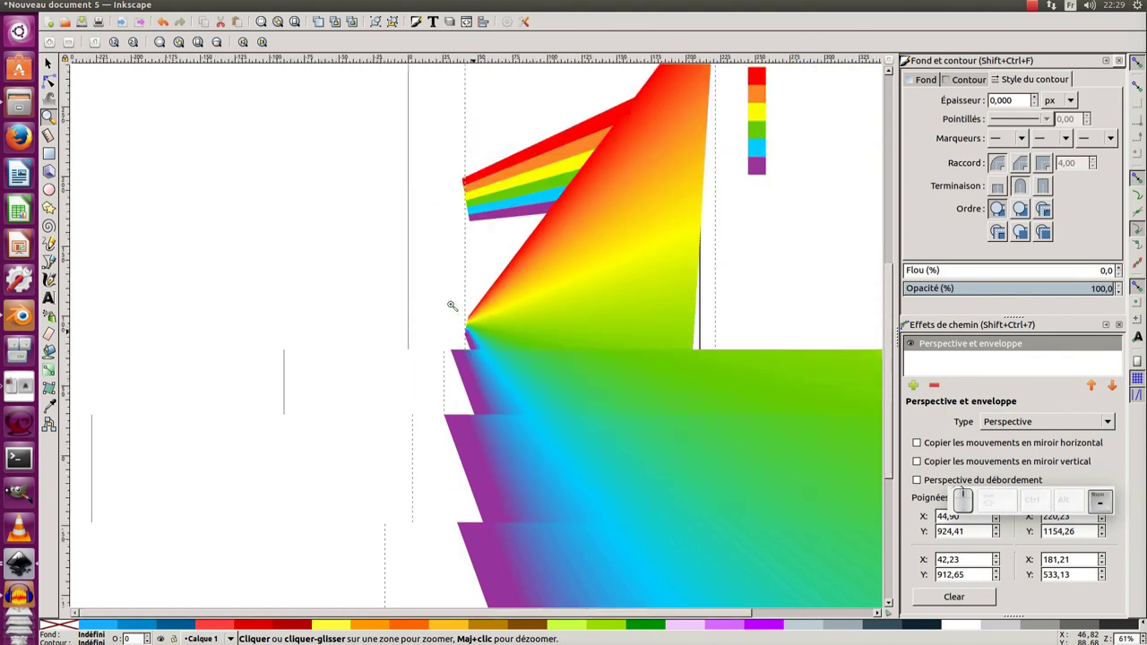